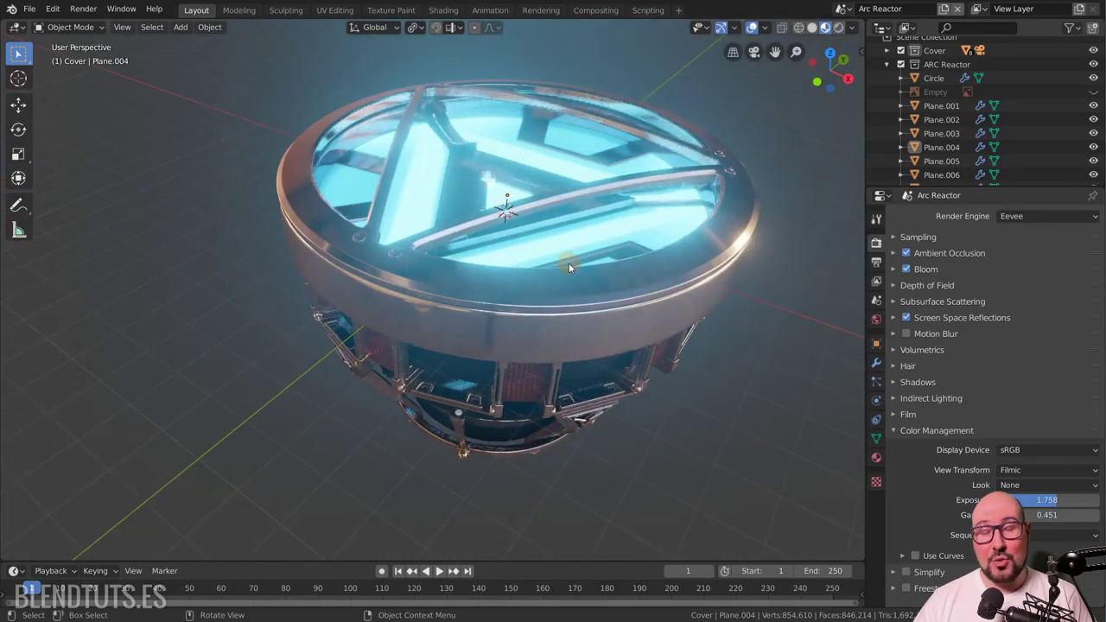
- Zoom the viewport in and out on the glowing arc reactor with the mouse wheel
scroll("up", 3)
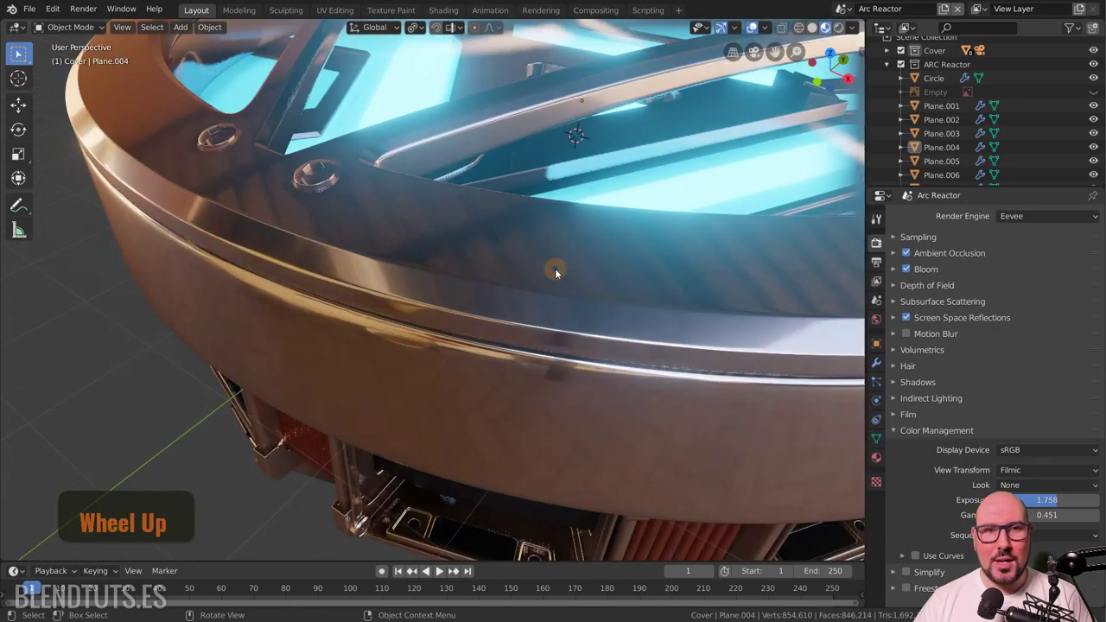
scroll("down", 3)
scroll("up", 3)
scroll("down", 3)
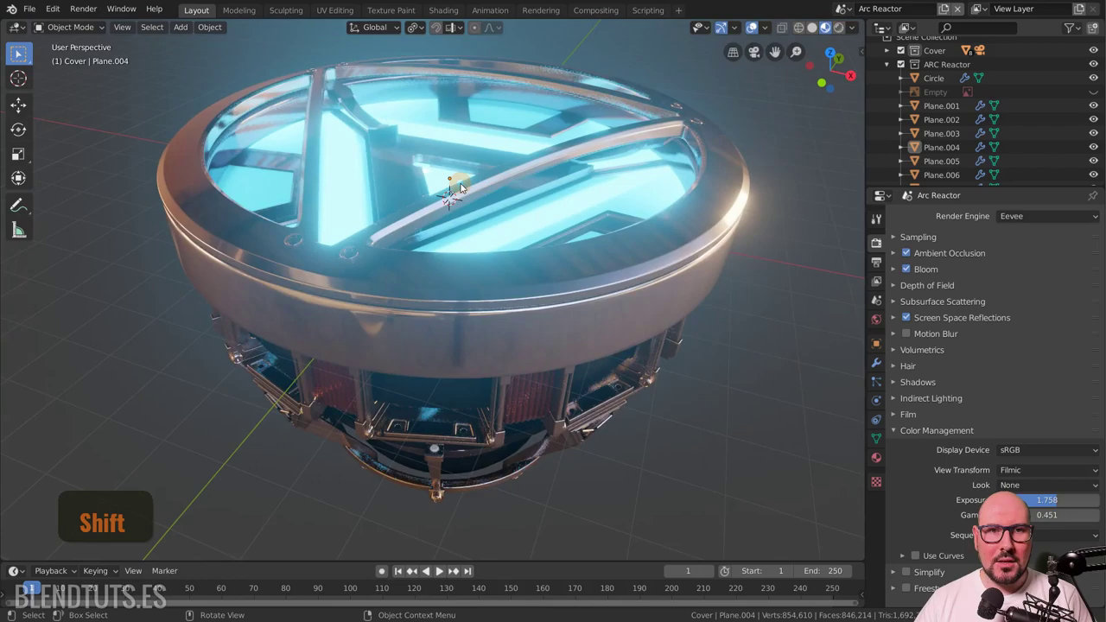
scroll("down", 3)
scroll("up", 3)
scroll("down", 3)
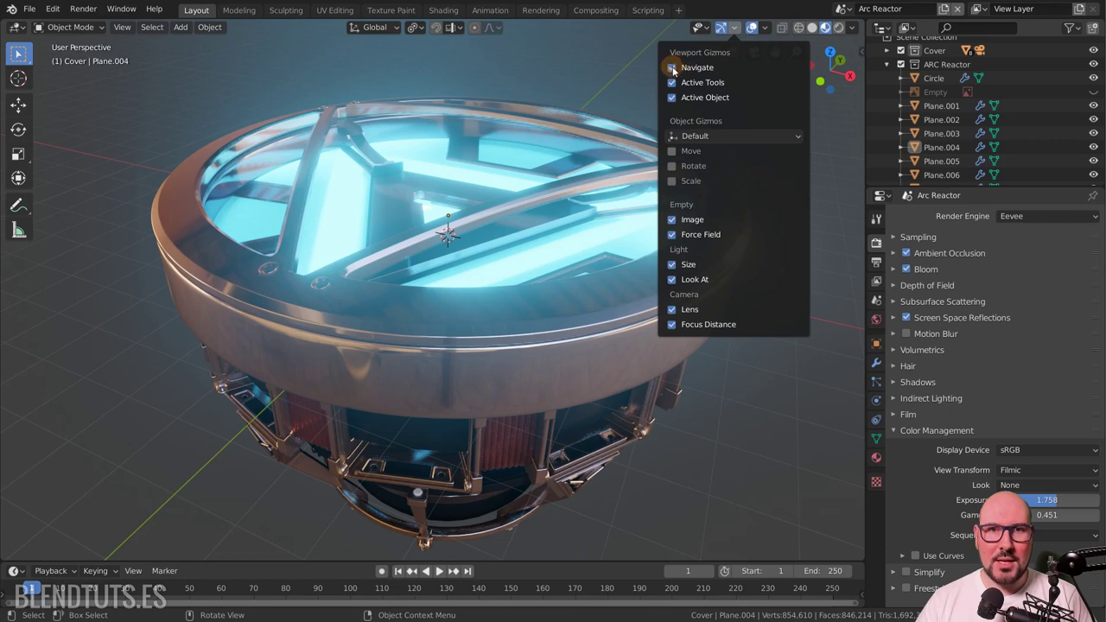
- Toggle the Navigate gizmo in the Viewport Gizmos popover
left_click(674, 74)
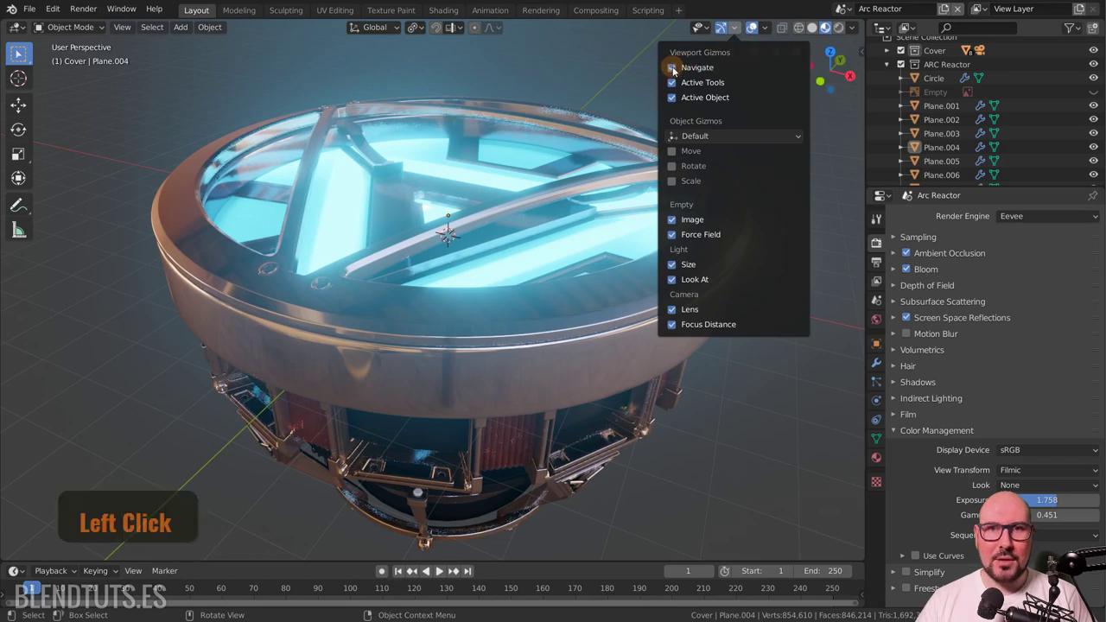
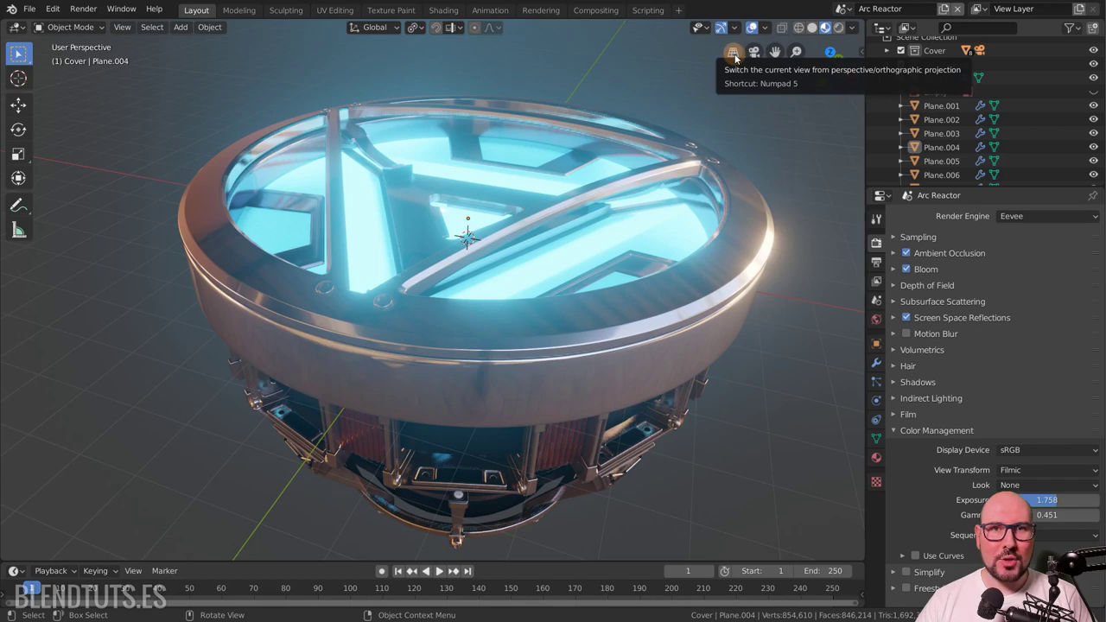
left_click(738, 60)
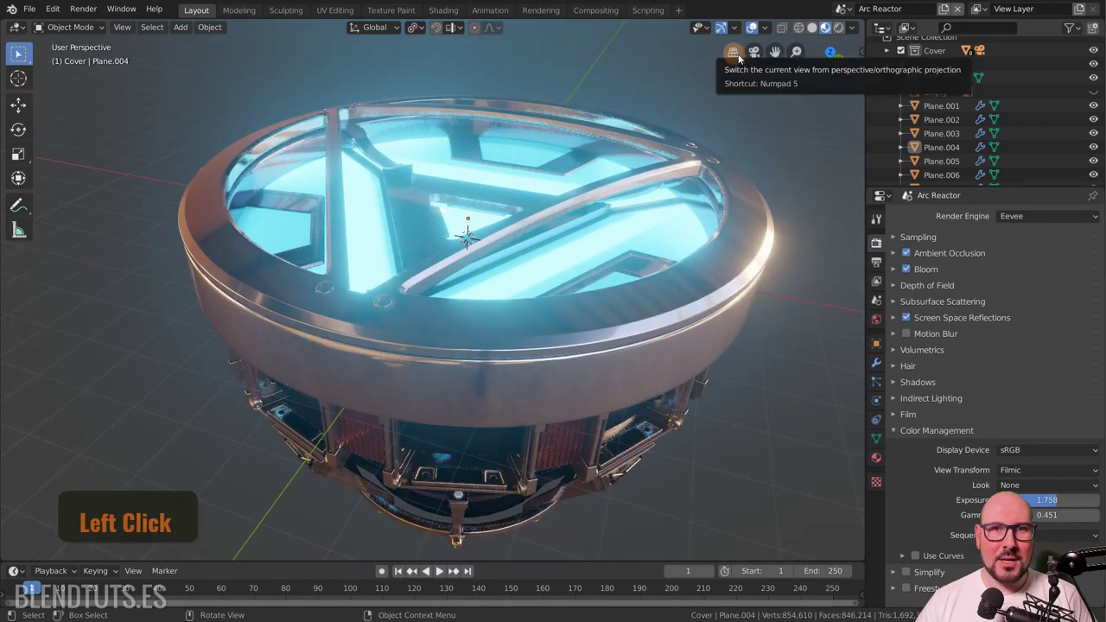
left_click(762, 59)
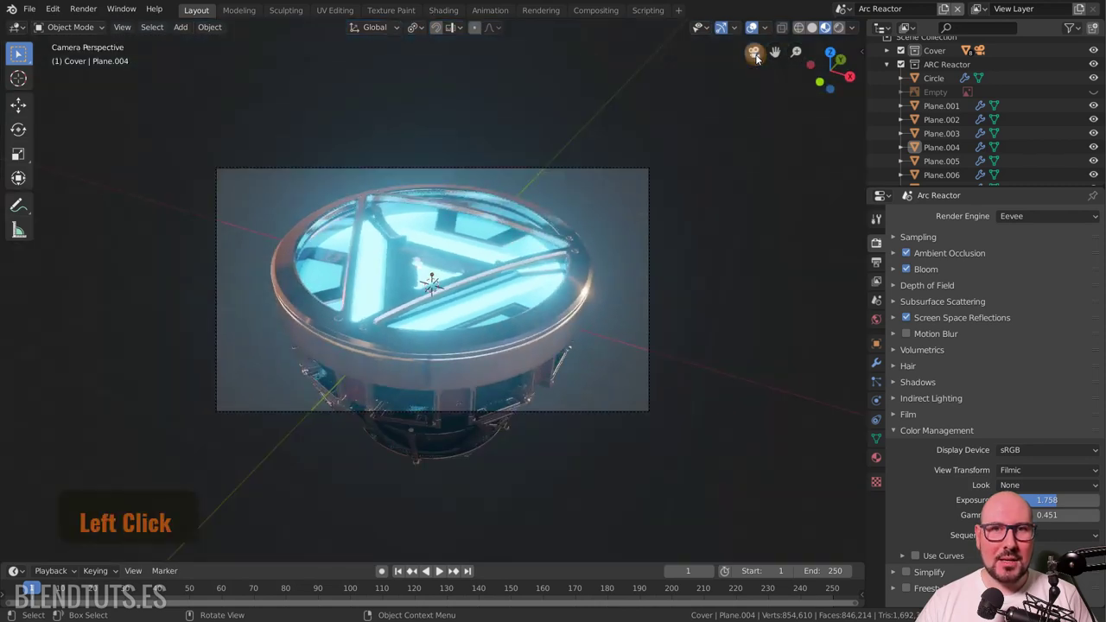
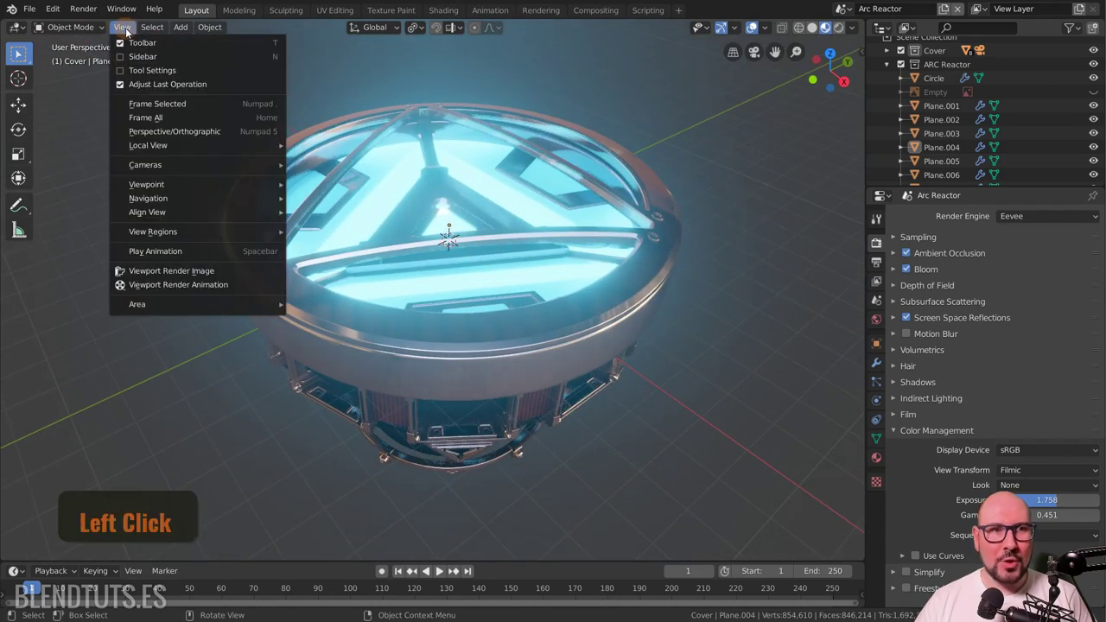
- Frame all objects so the whole reactor and the camera fit in the viewport
left_click(222, 102)
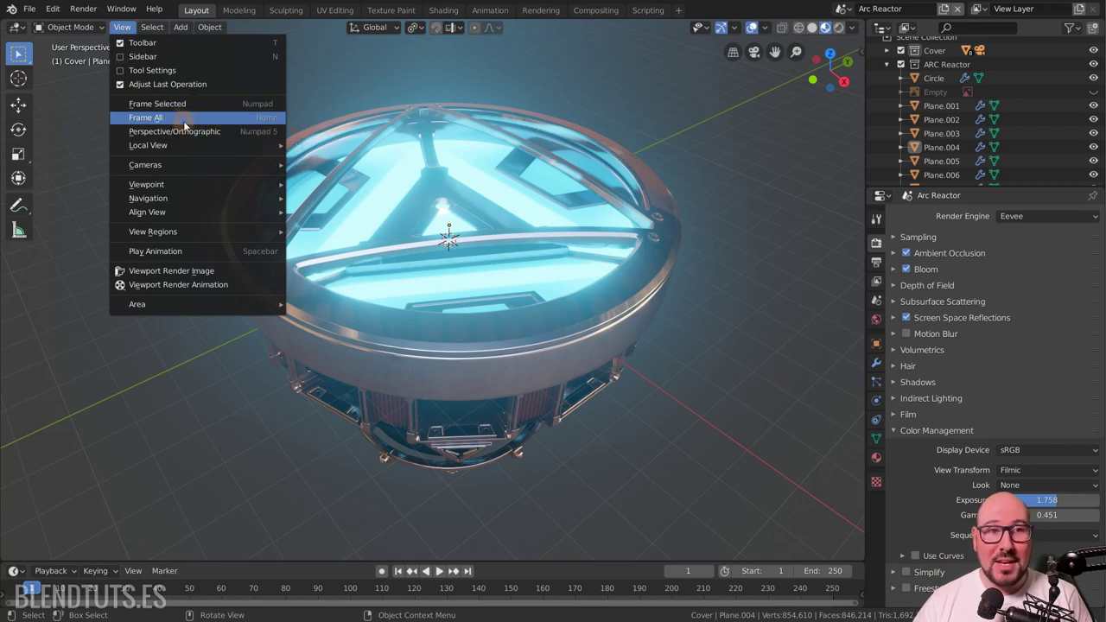
left_click(190, 125)
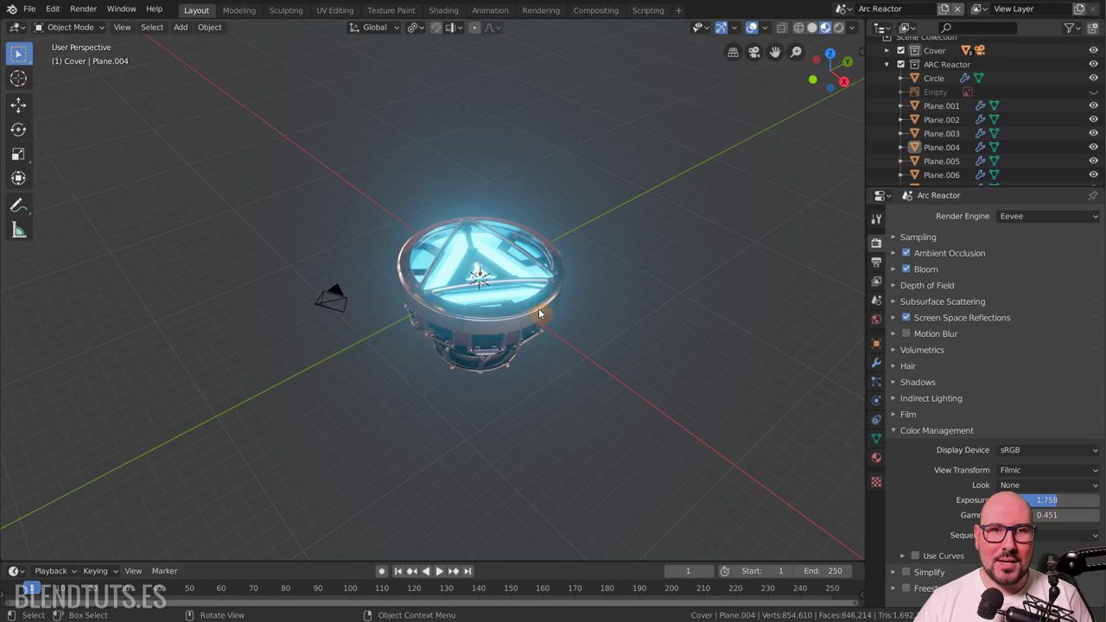
- Zoom back in so the reactor fills the viewport up close
scroll("up", 3)
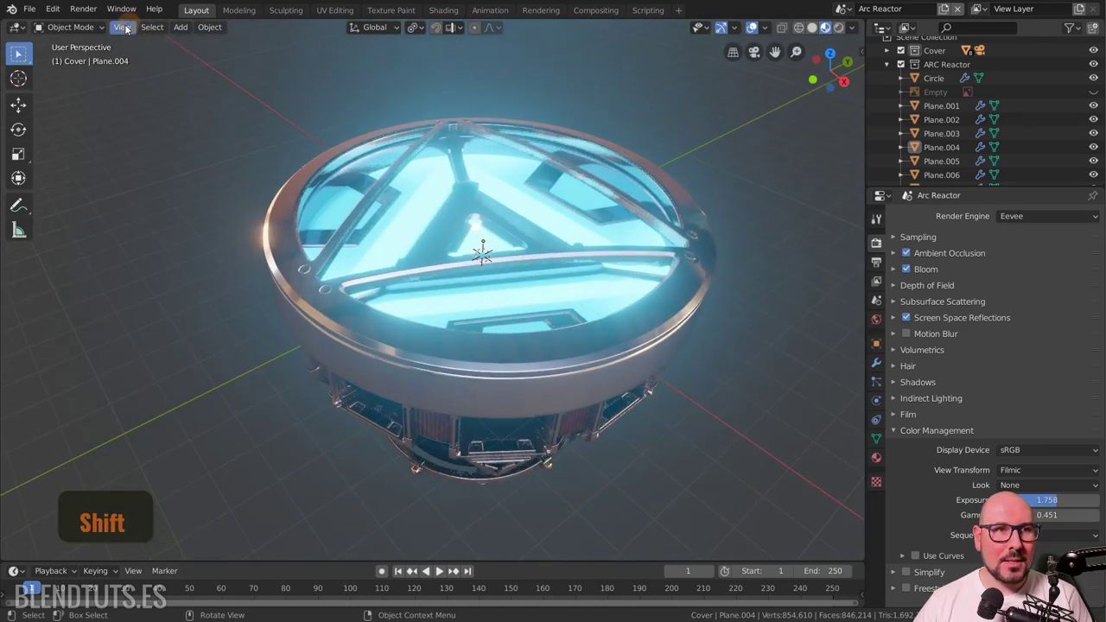
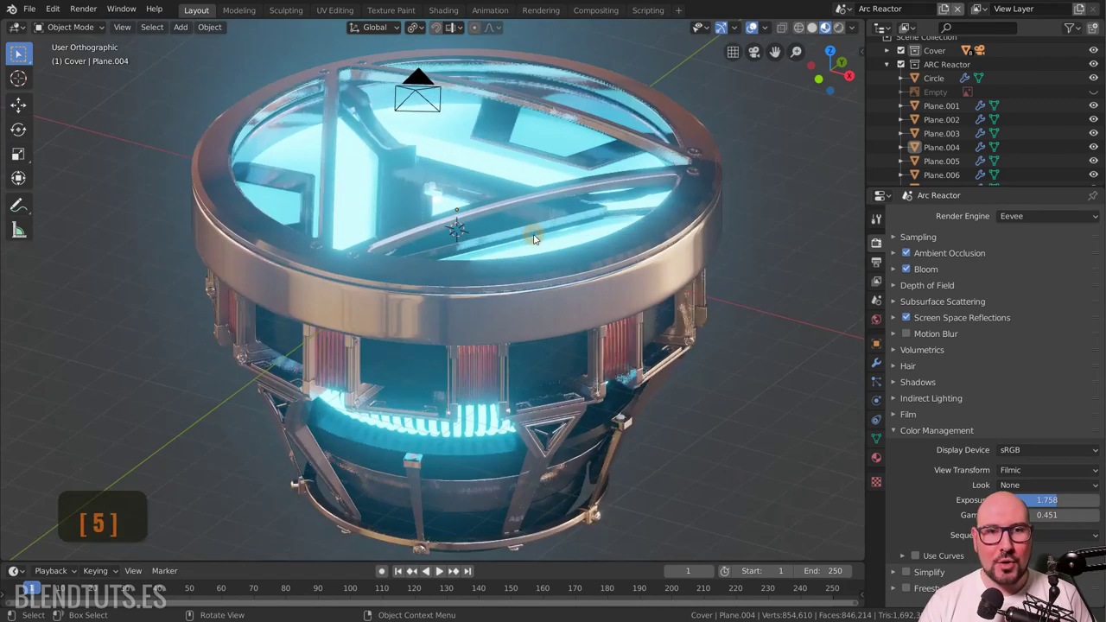
- Toggle perspective/orthographic with Numpad 5, then view the reactor from top, front and right
key("KP_5")
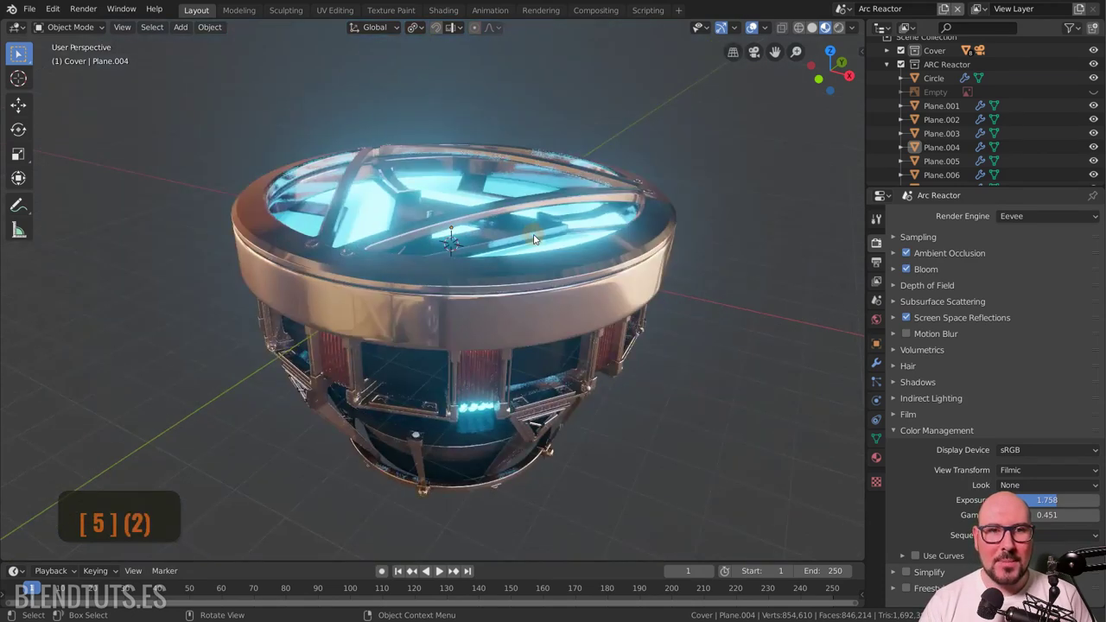
key("KP_5")
key("KP_5")
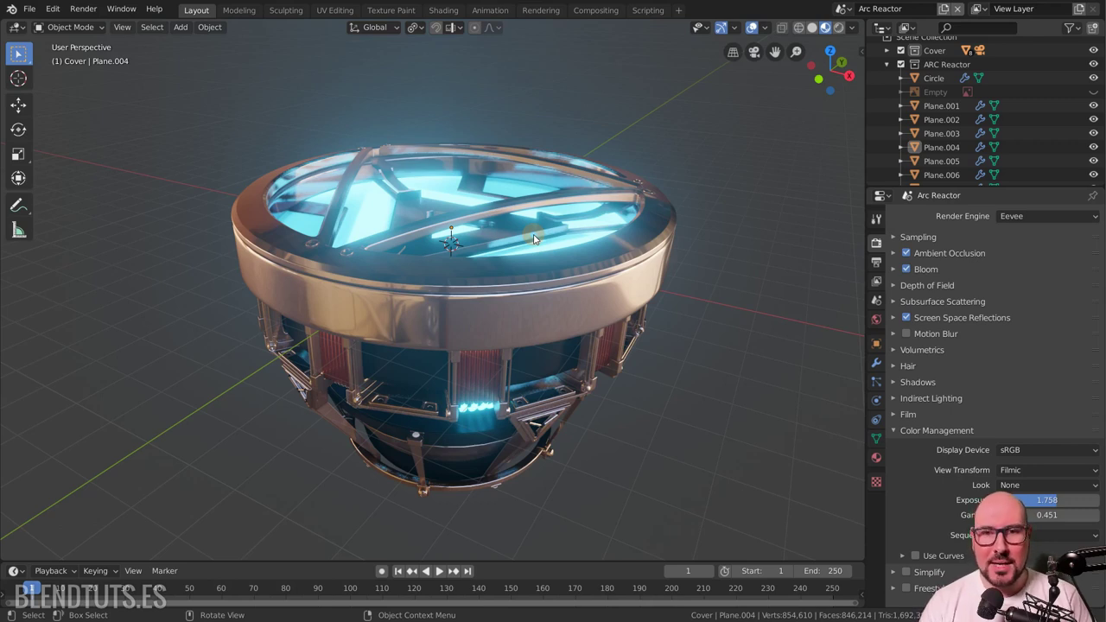
key("KP_5")
key("KP_5")
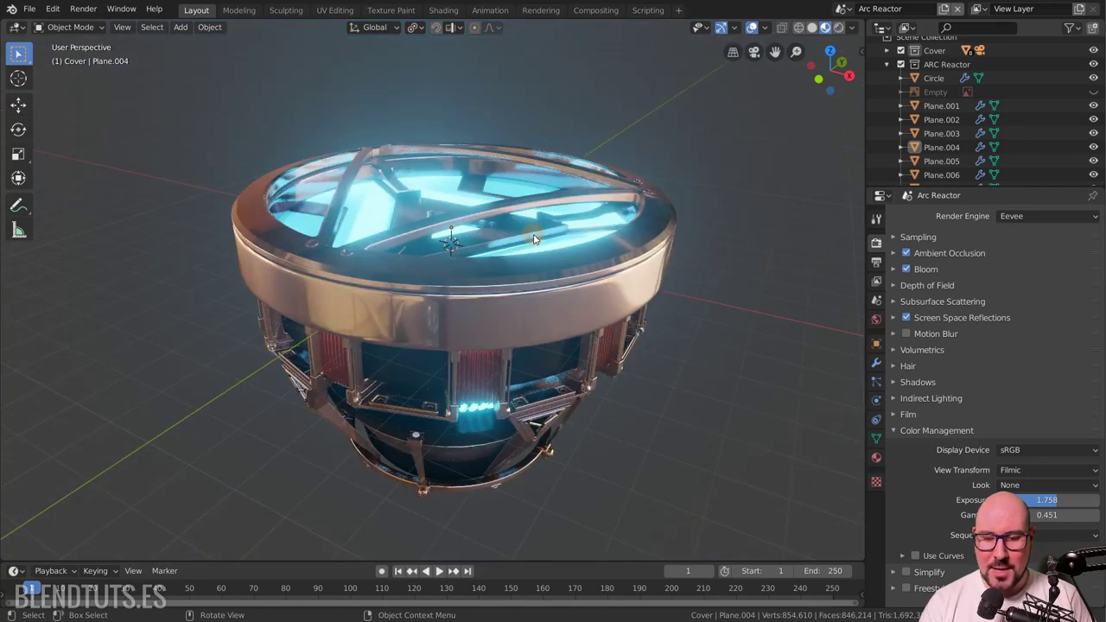
key("KP_7")
key("KP_1")
key("KP_3")
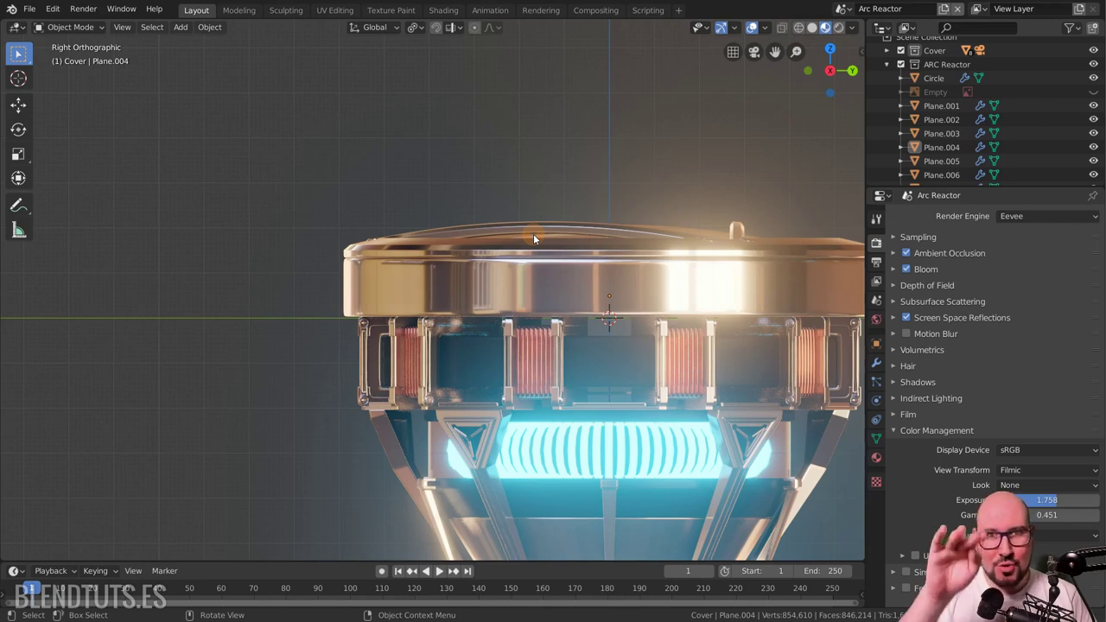
- Orbit around the reactor in steps with Numpad 4/6/8/2, ending in a perspective view from above
key("KP_3")
key("KP_4")
key("KP_4")
key("KP_4")
key("KP_8")
key("KP_8")
key("KP_2")
key("KP_6")
key("KP_6")
key("KP_8")
key("KP_4")
key("KP_4")
key("KP_4")
key("KP_2")
key("KP_8")
key("KP_8")
key("KP_4")
key("KP_4")
key("KP_6")
key("KP_6")
key("KP_6")
key("KP_6")
key("KP_2")
key("KP_2")
key("KP_2")
key("KP_8")
key("KP_8")
key("KP_4")
key("KP_6")
key("KP_4")
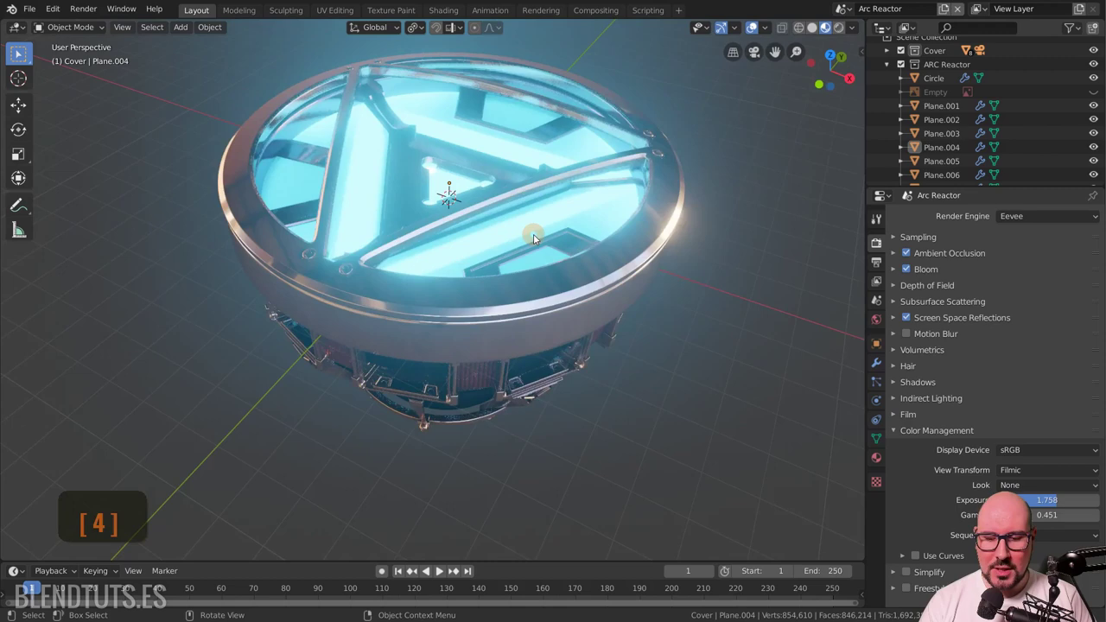
- View the reactor from the front and back, toggling between perspective and orthographic
key("KP_6")
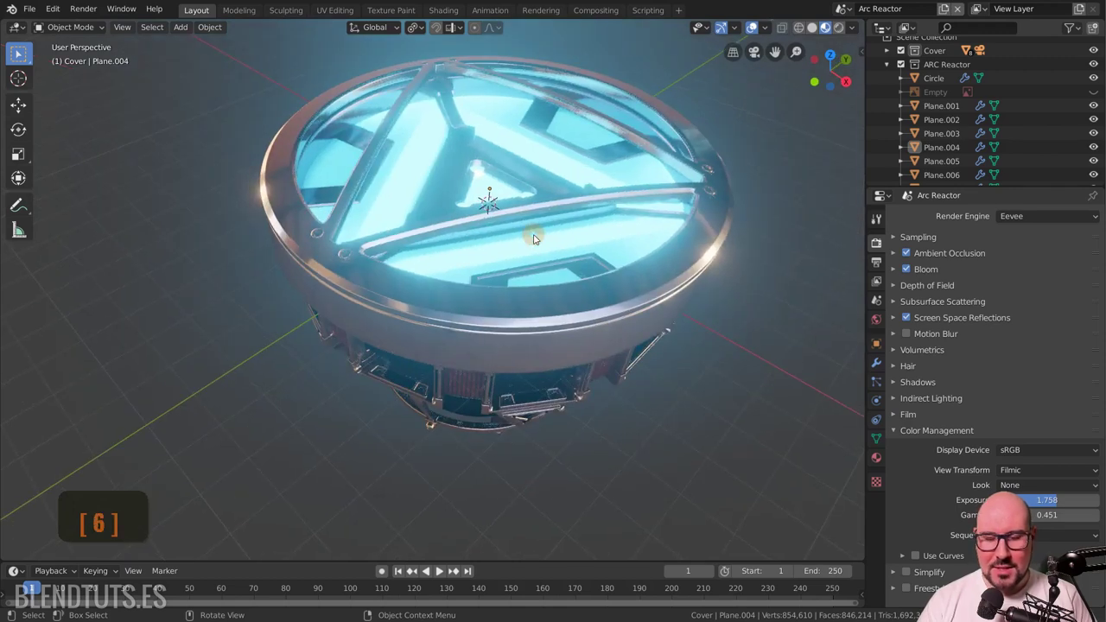
key("KP_1")
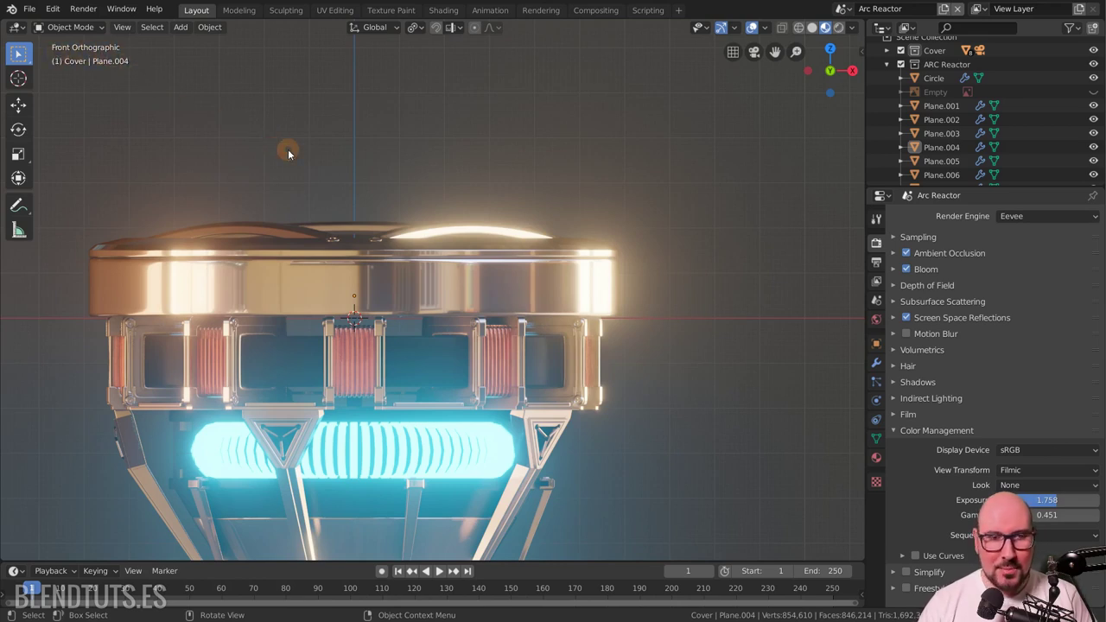
key("KP_5")
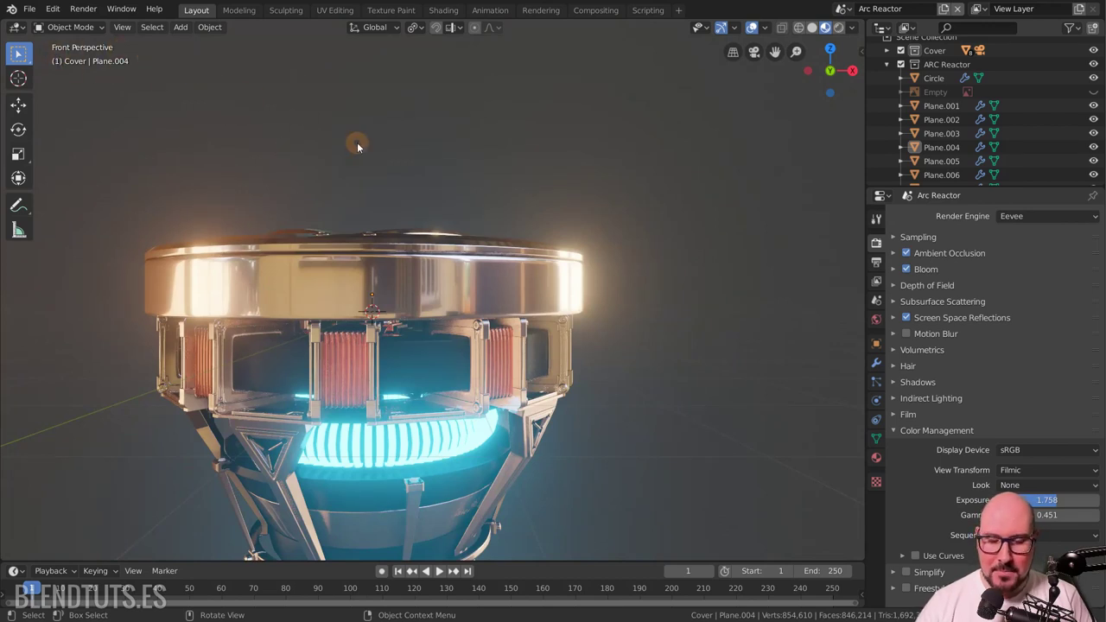
key("KP_5")
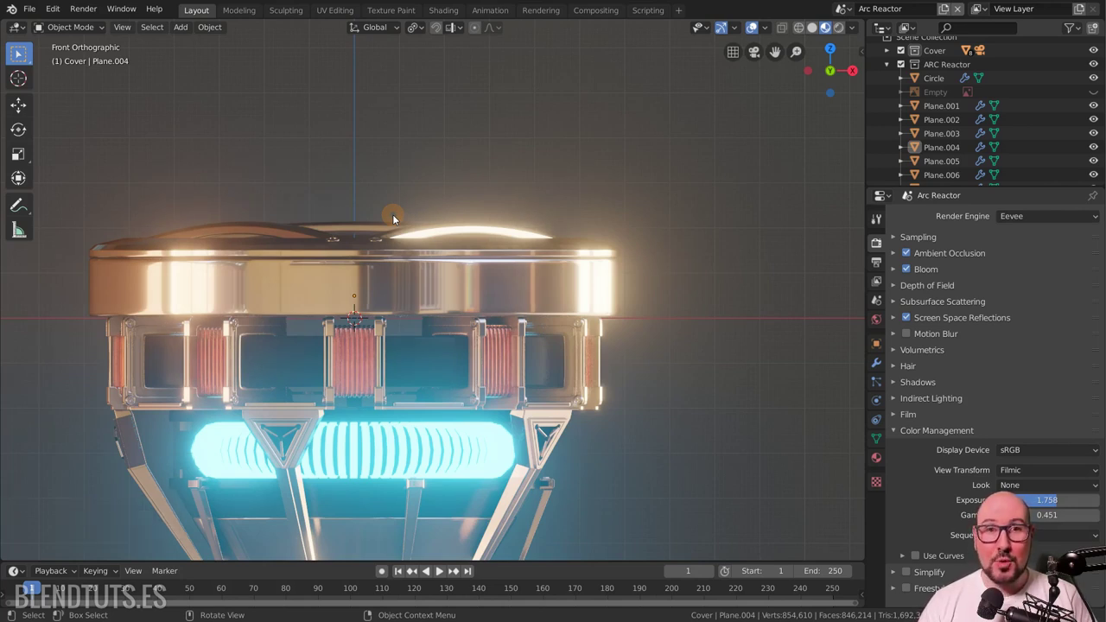
key("ctrl+KP_1")
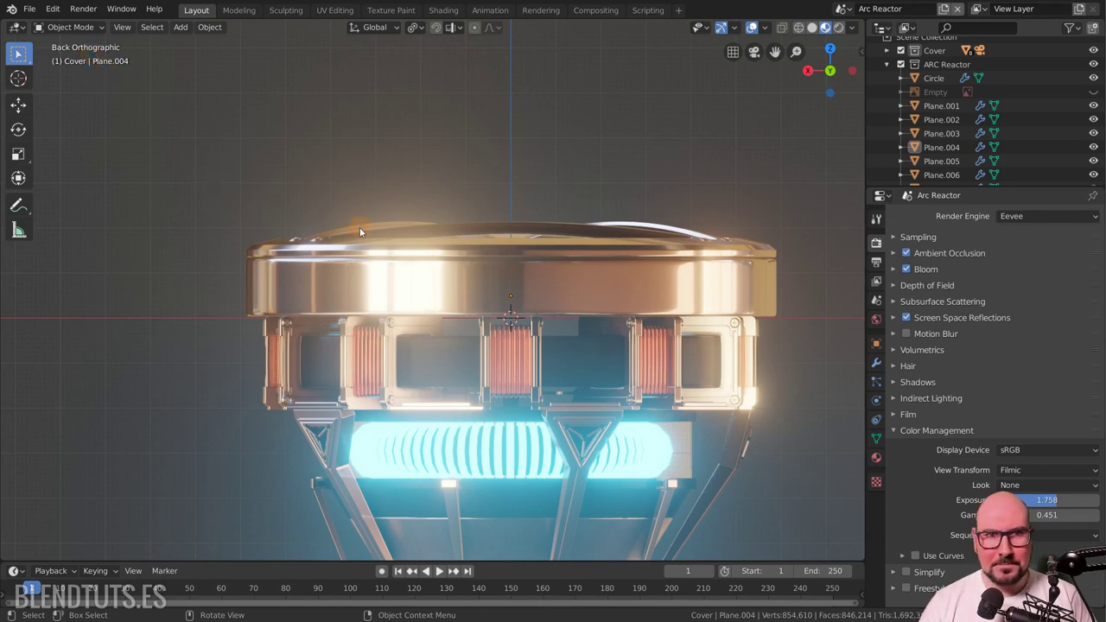
key("KP_1")
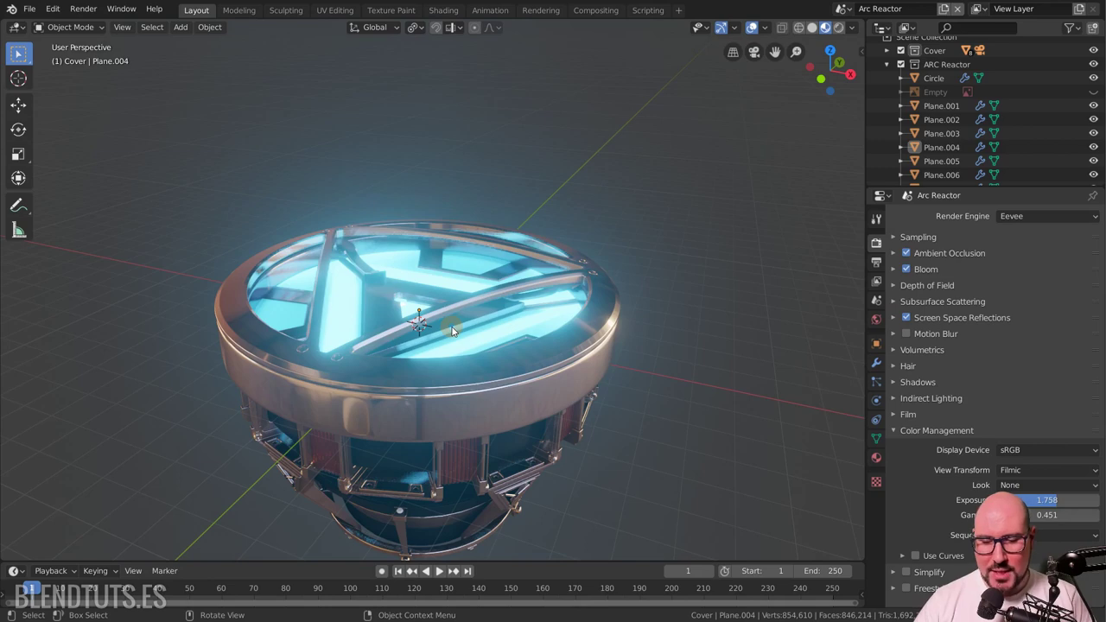
- Zoom in and out with Numpad plus/minus, then look through the scene camera with Numpad 0
key("KP_Add")
key("KP_Add")
key("KP_Add")
key("KP_Add")
key("KP_Subtract")
key("KP_Subtract")
key("KP_Subtract")
key("KP_Subtract")
key("KP_Add")
key("KP_Add")
key("KP_Add")
key("KP_Add")
key("KP_Subtract")
key("KP_Subtract")
key("KP_Subtract")
key("KP_Subtract")
key("KP_Subtract")
key("KP_Add")
key("KP_Add")
key("KP_Add")
key("KP_Subtract")
key("KP_Subtract")
key("KP_Add")
key("KP_Subtract")
key("KP_Add")
key("KP_0")
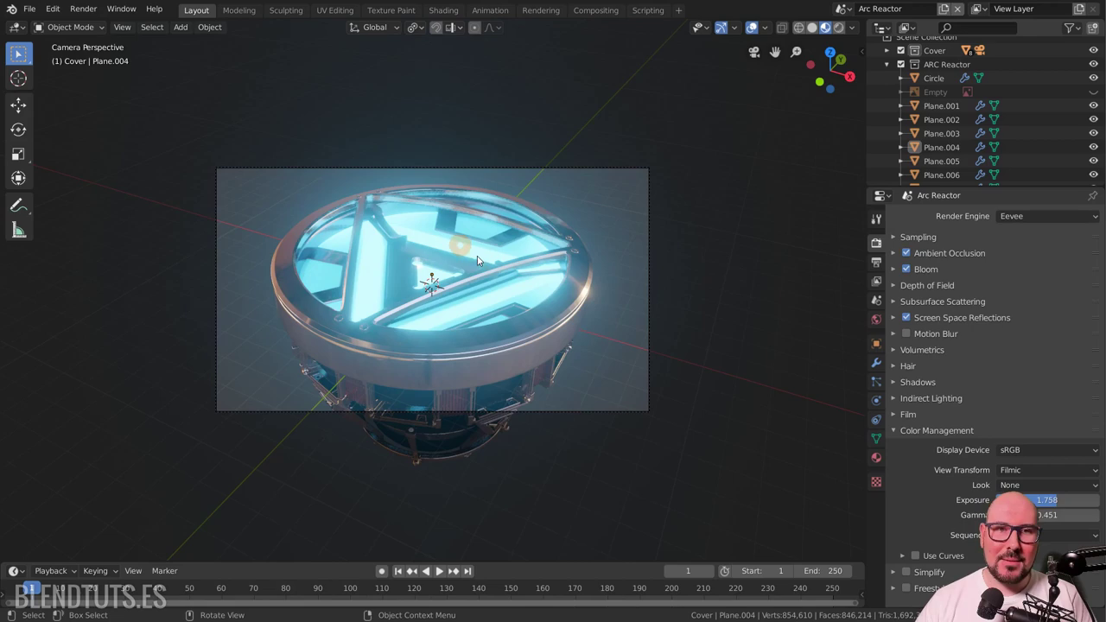
- Leave the camera view and compare the two cameras, selecting Camera.001 then the original Camera
key("KP_0")
scroll("up", 3)
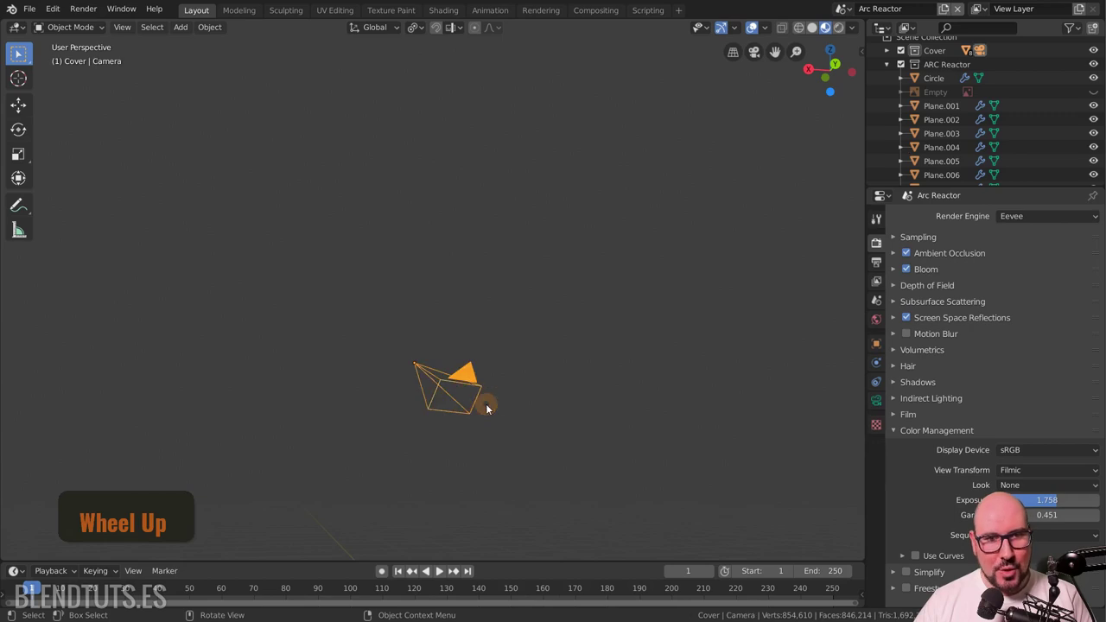
key("shift+d")
left_click(600, 399)
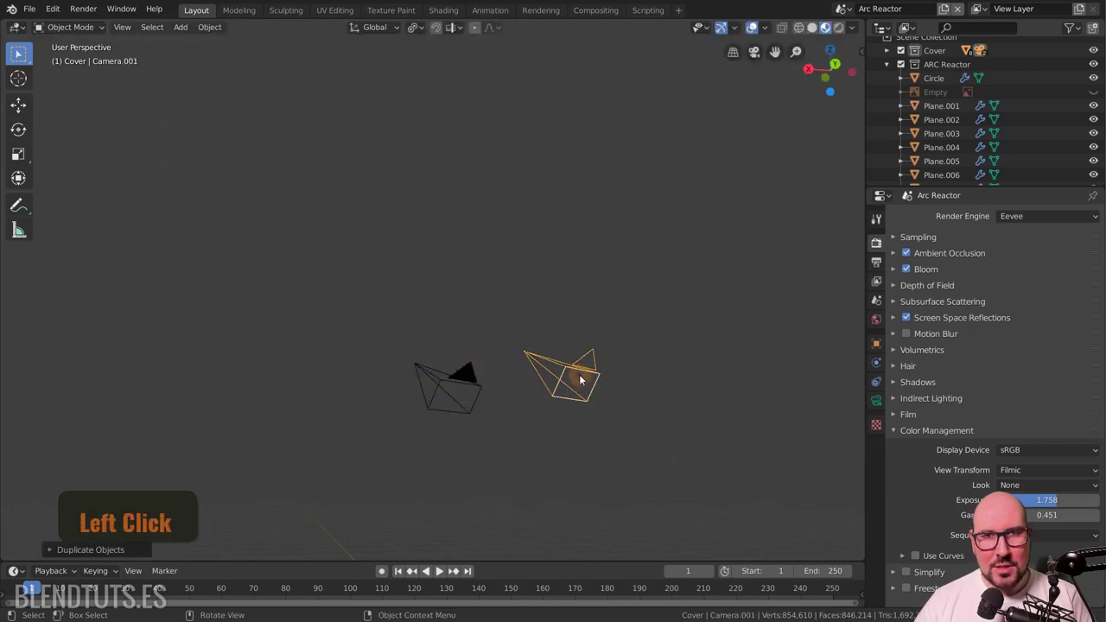
left_click(469, 387)
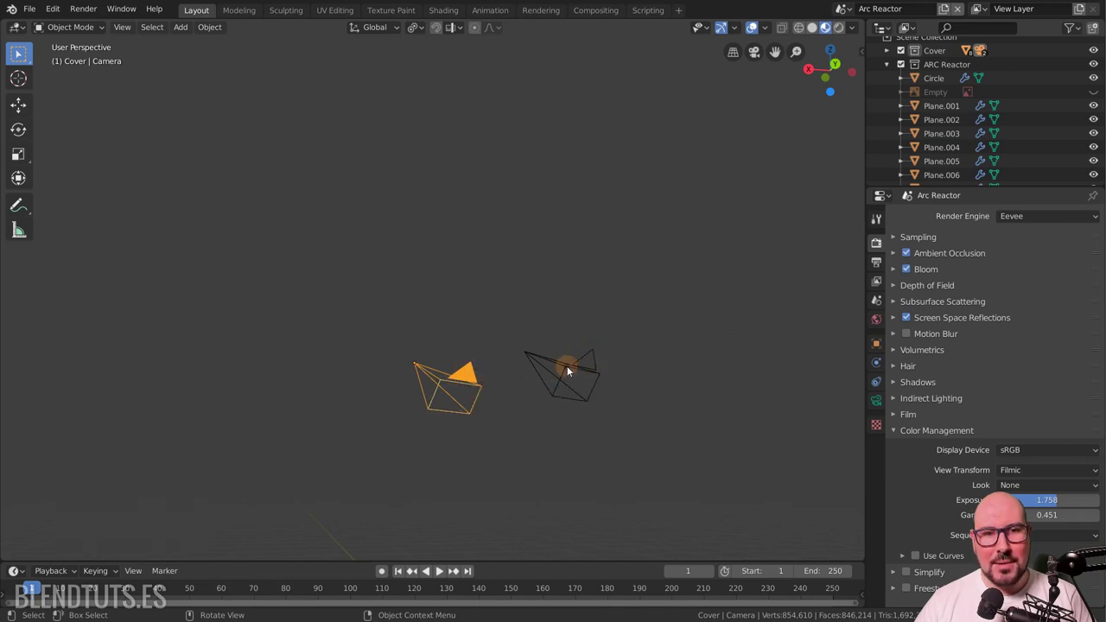
scroll("down", 3)
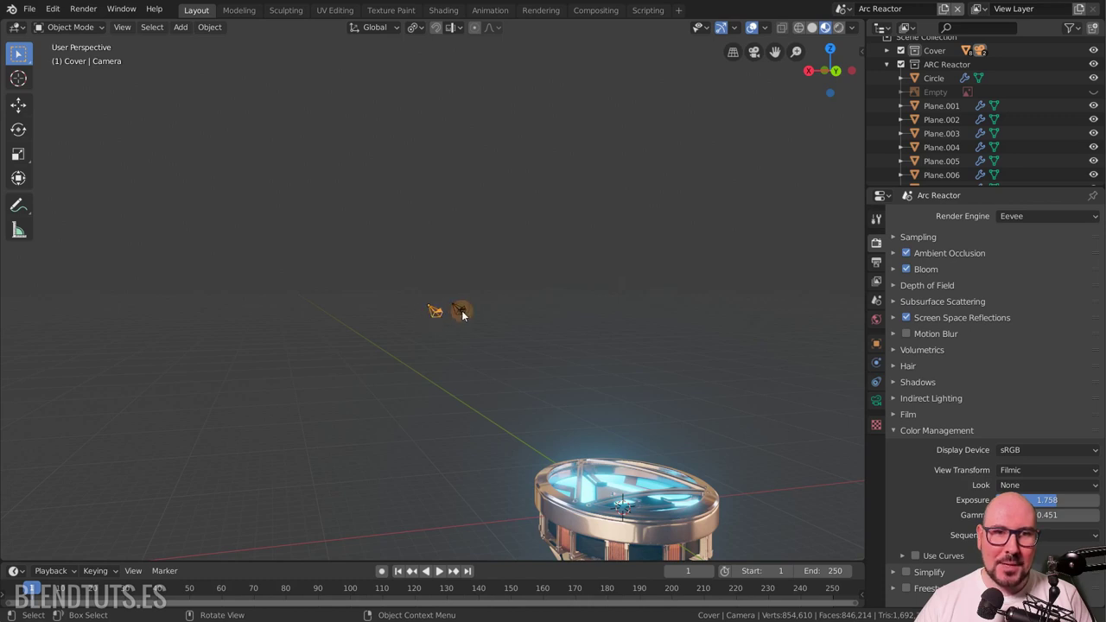
- Make Camera.001 the active scene camera with Ctrl+Numpad 0 and preview the reactor through it
left_click(466, 318)
scroll("up", 3)
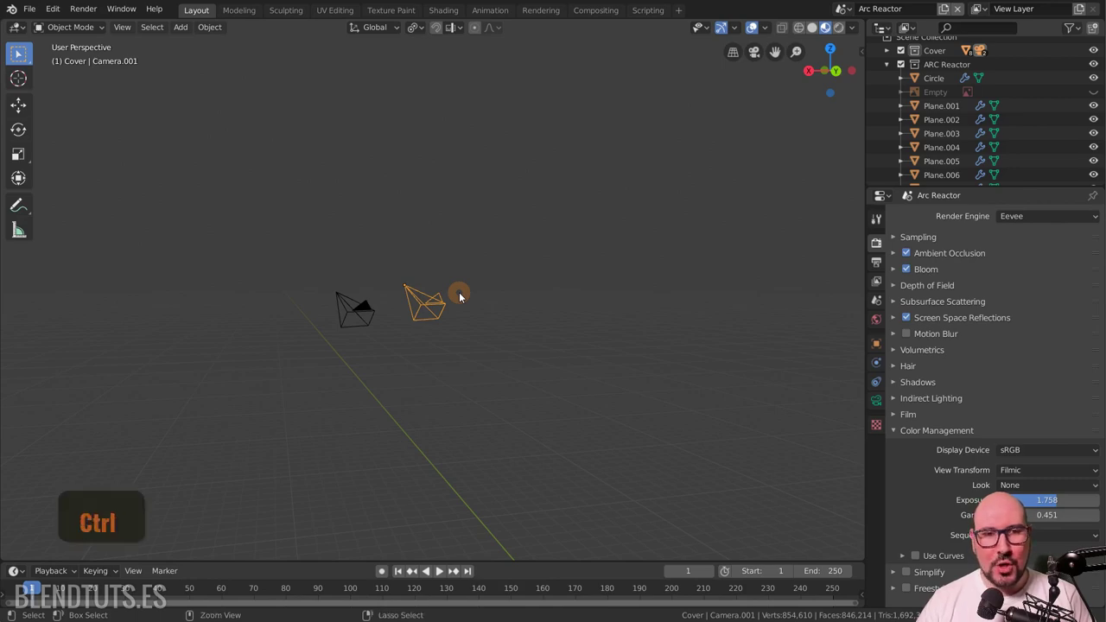
key("ctrl+KP_0")
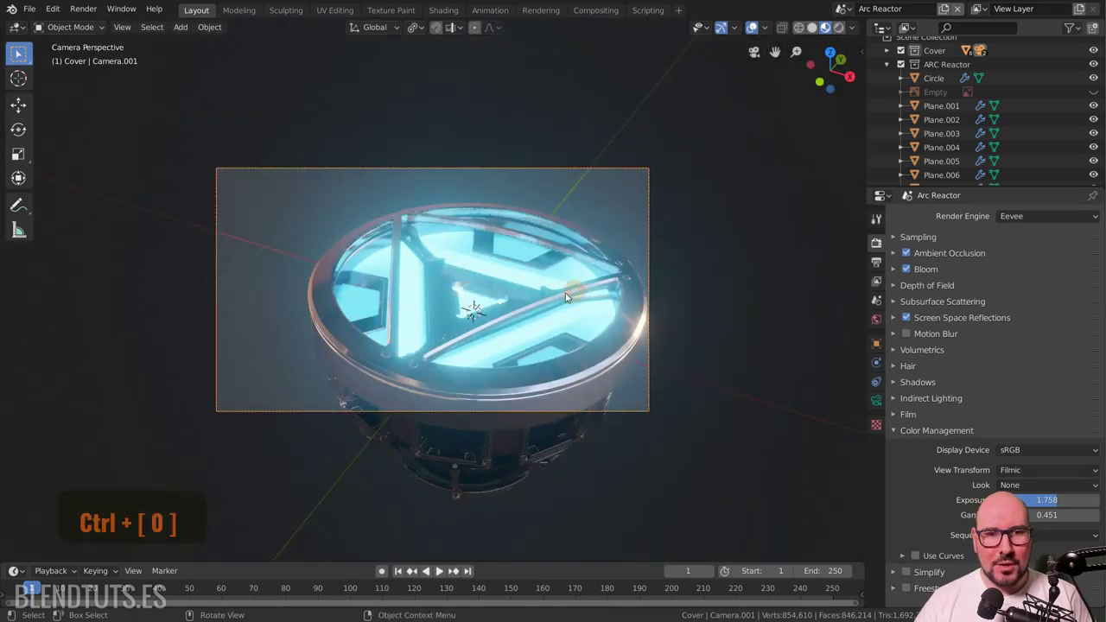
scroll("down", 3)
scroll("down", 3)
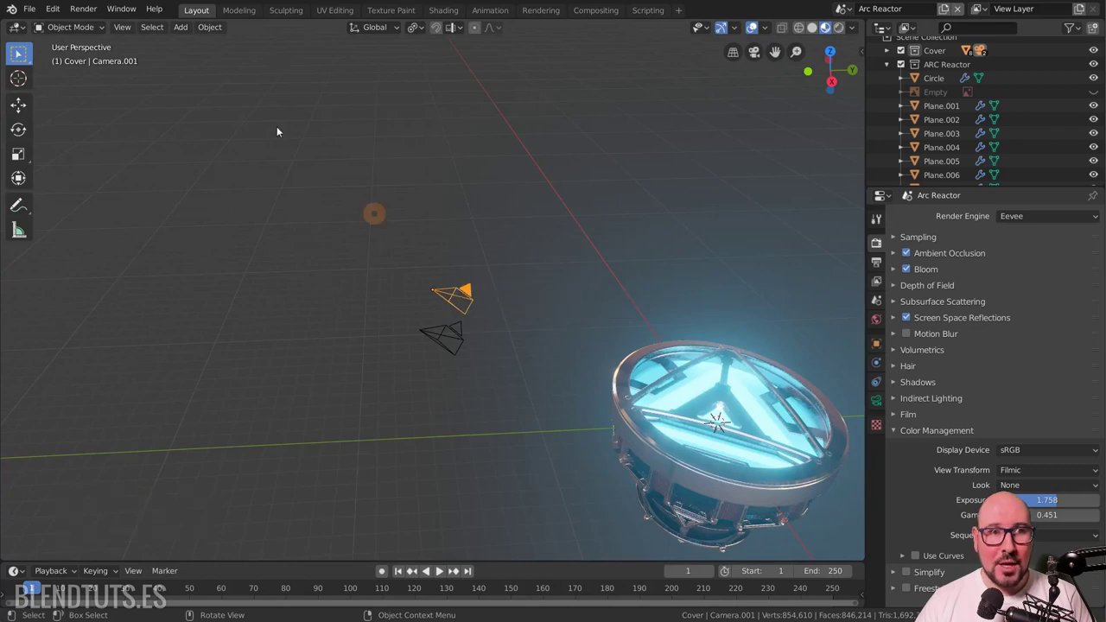
- Set the selected camera as scene camera via View > Cameras, select Camera, and zoom back to the reactor
left_click(125, 36)
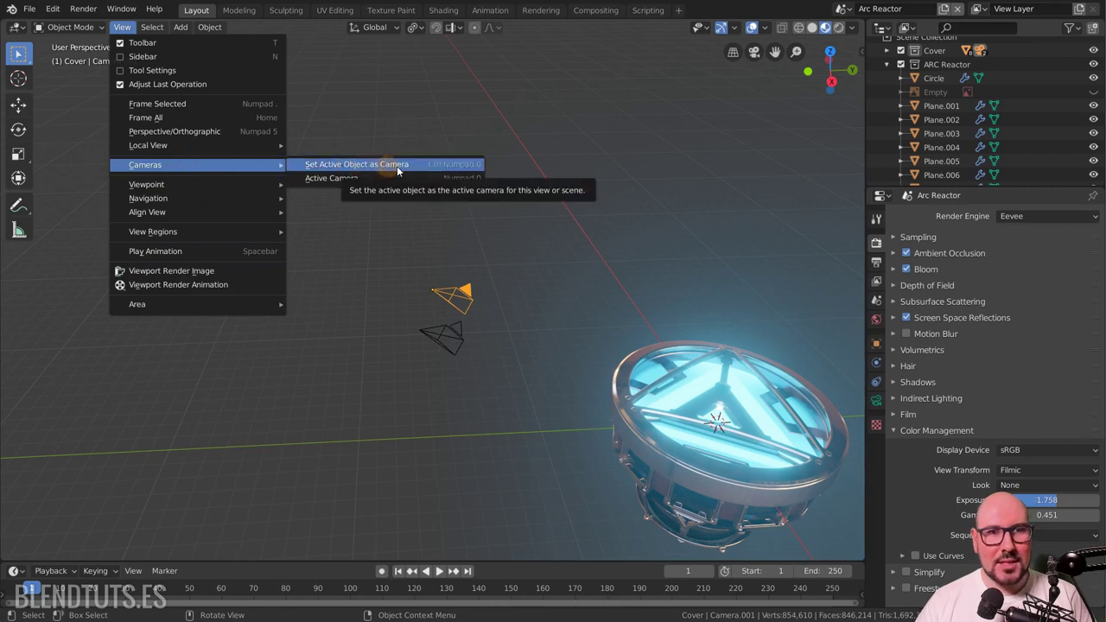
left_click(464, 340)
left_click(505, 353)
scroll("down", 3)
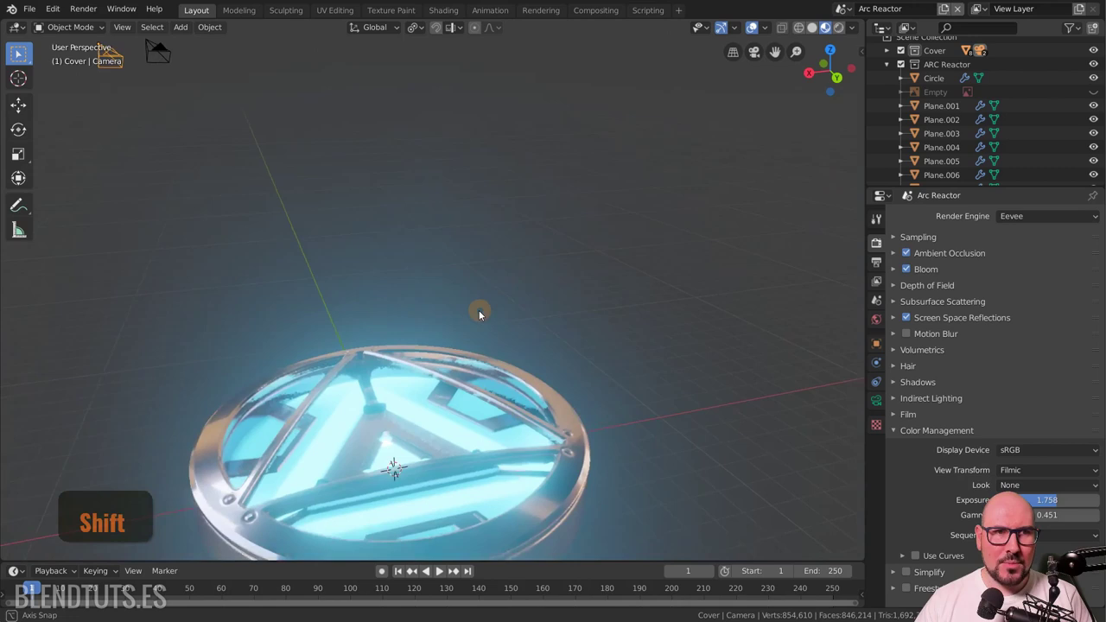
scroll("down", 3)
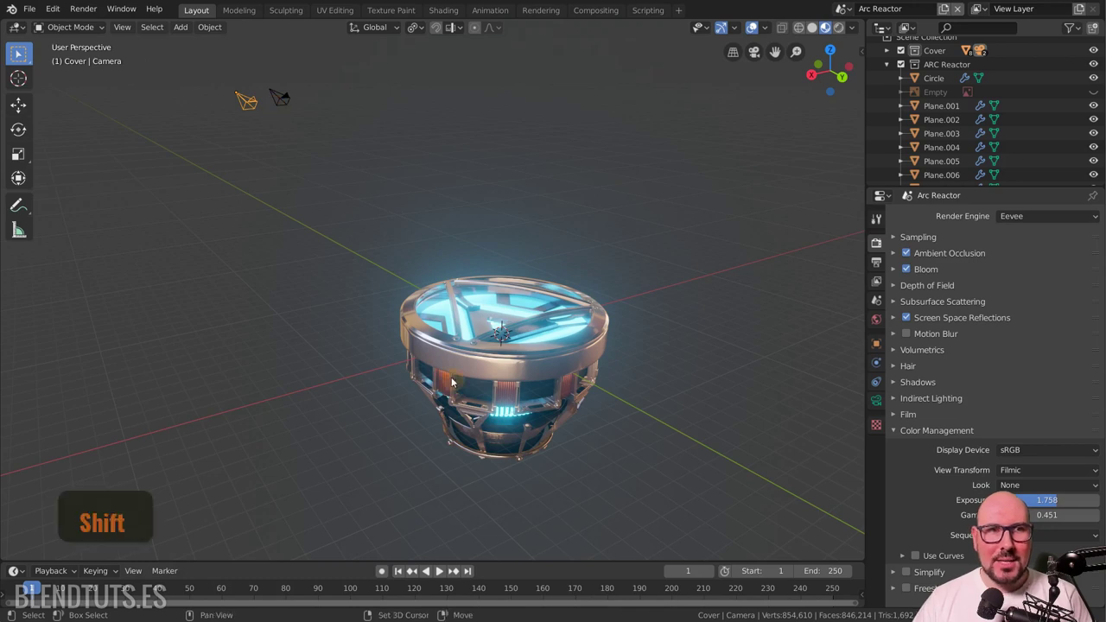
scroll("up", 3)
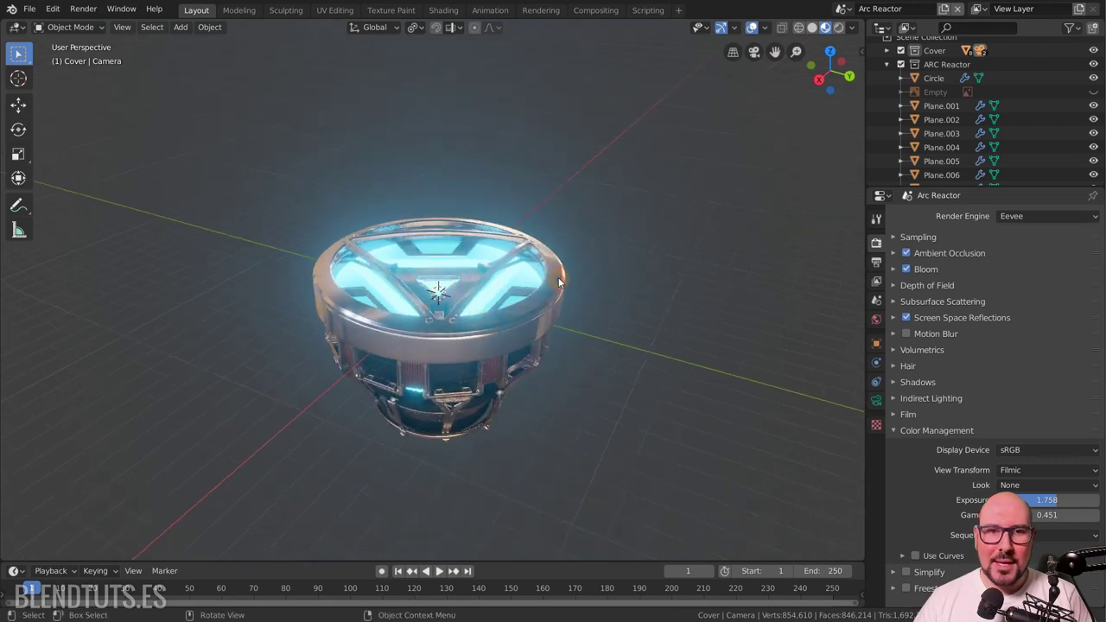
- Select the reactor's outer ring piece, Plane.008, and zoom in on it
left_click(559, 284)
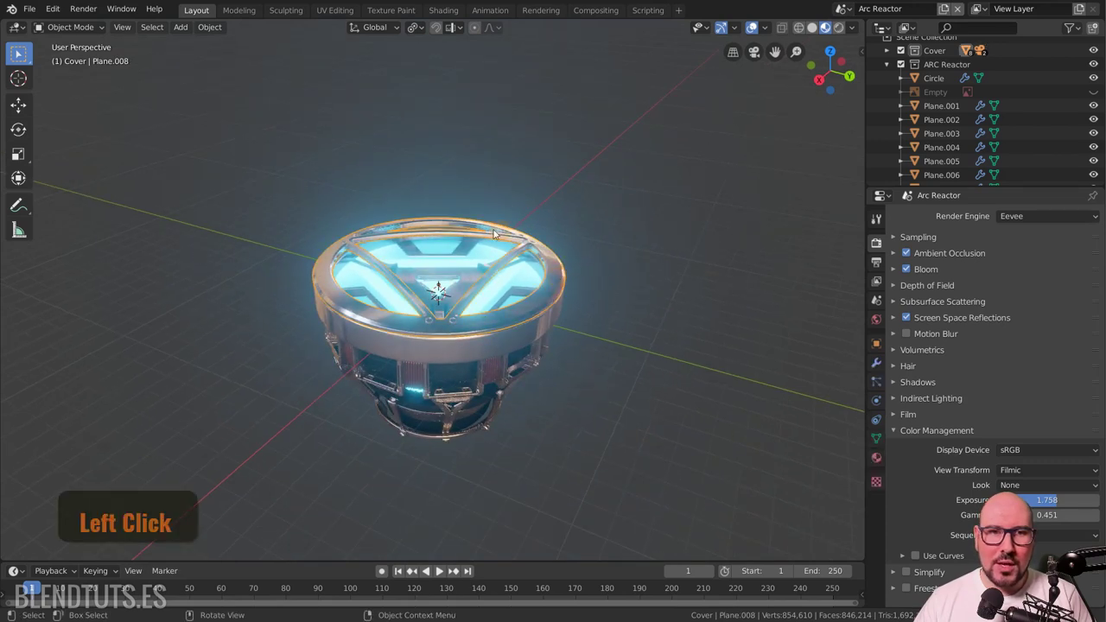
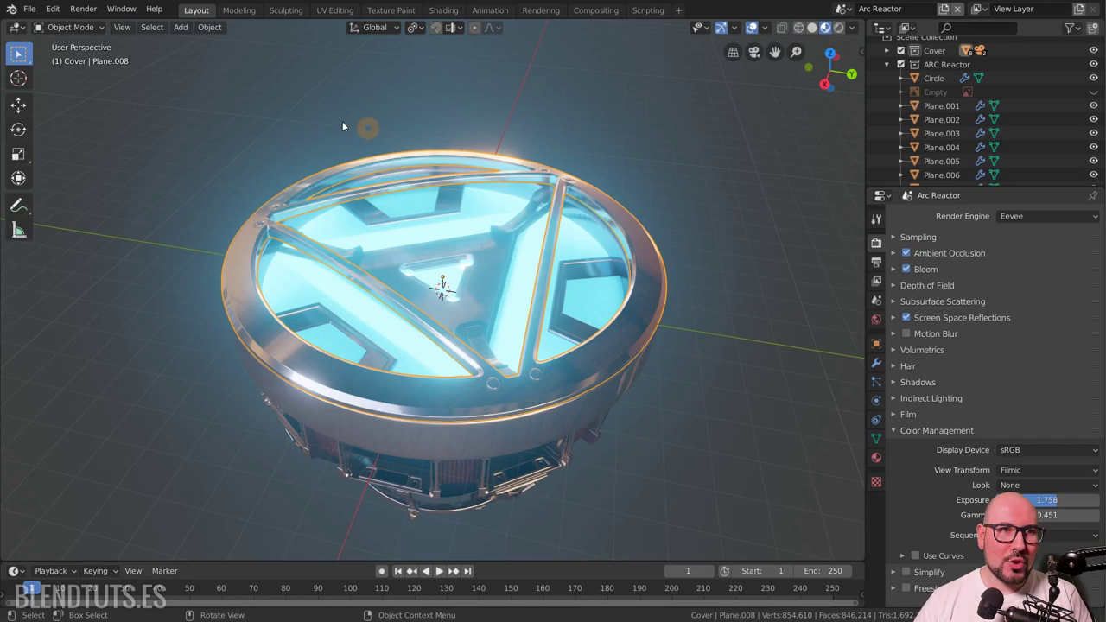
scroll("up", 3)
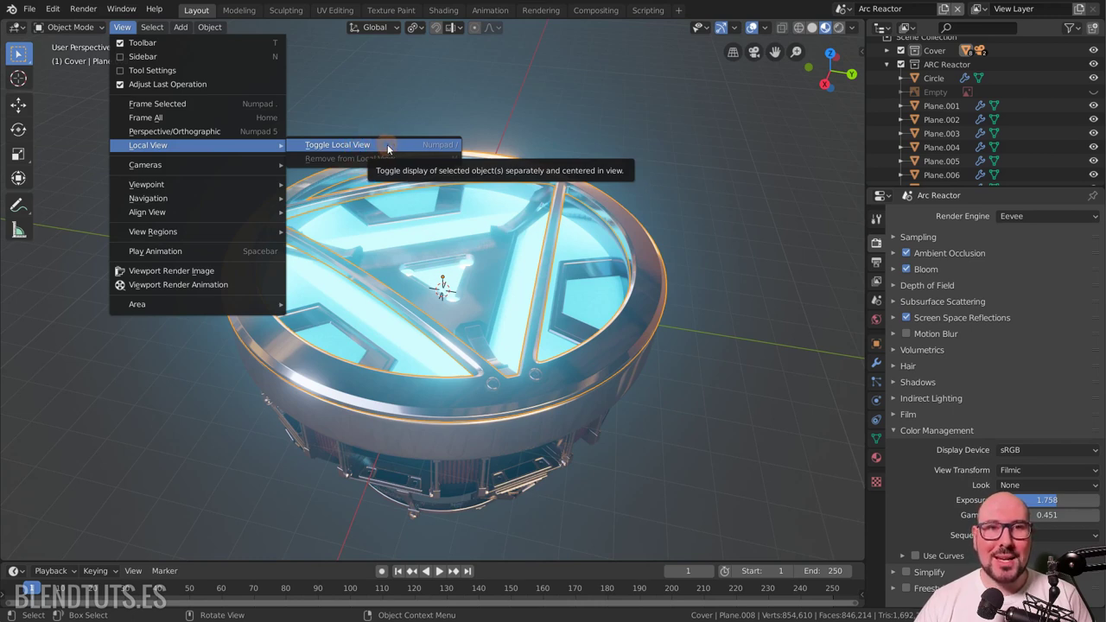
- Toggle Local View from the View menu and Numpad / to isolate and restore the ring piece
left_click(389, 151)
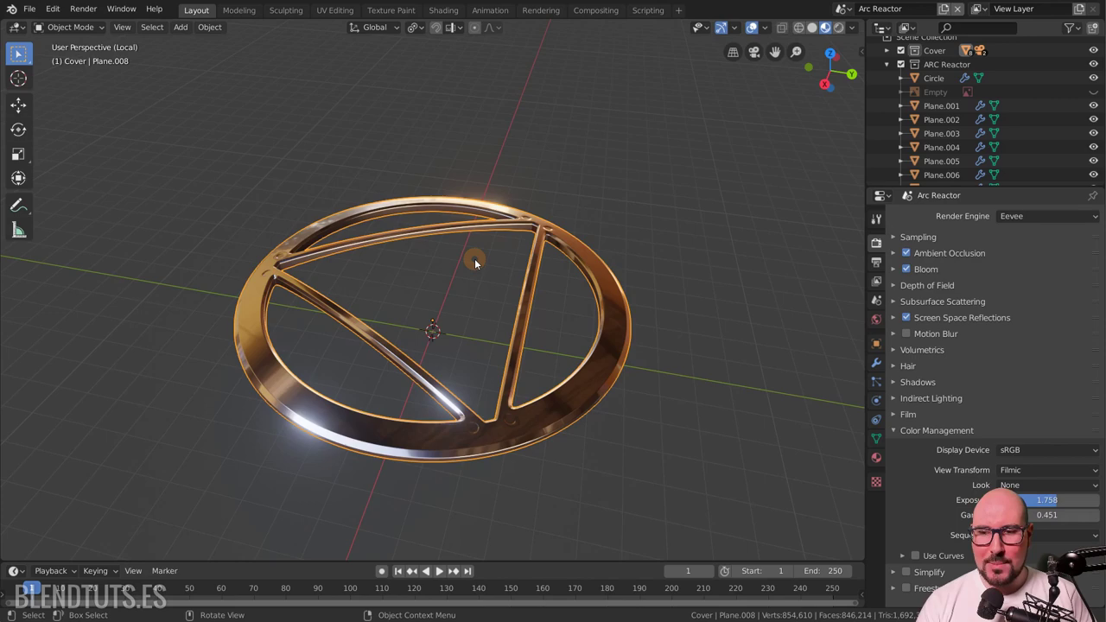
left_click(476, 266)
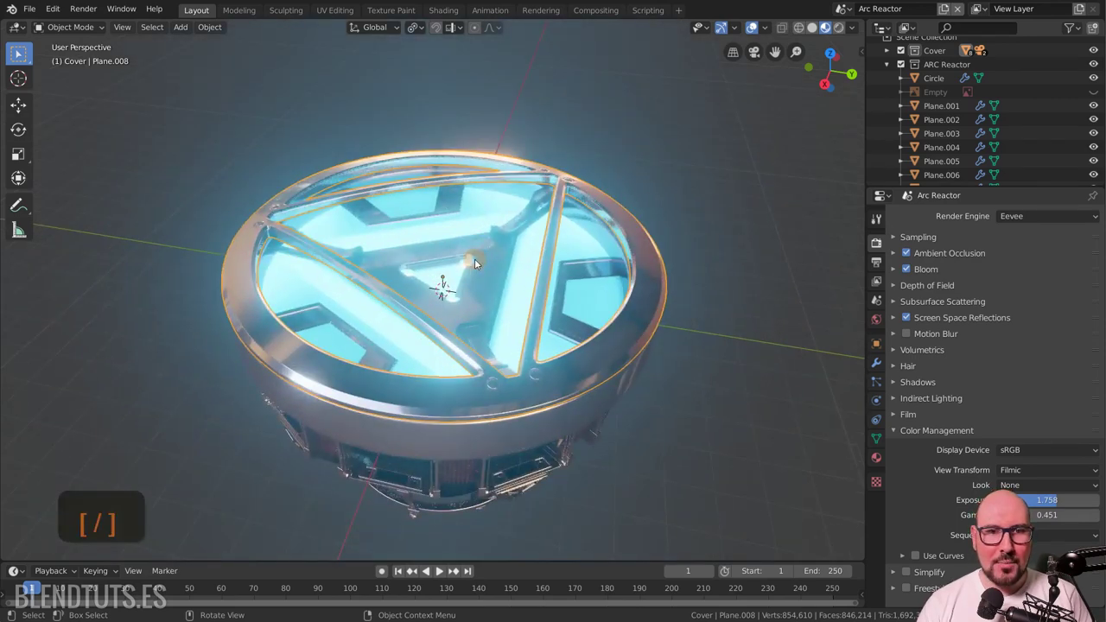
key("KP_Divide")
key("KP_Divide")
- Keep toggling Local View with /, finishing with the full arc reactor visible again
key("/")
key("/")
key("KP_Divide")
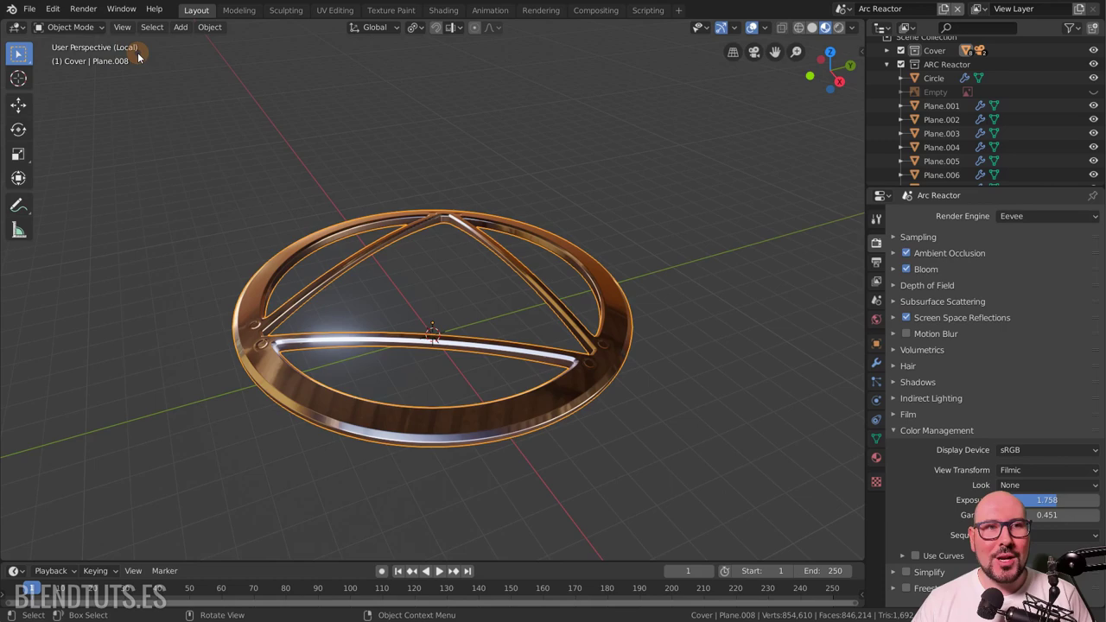
key("KP_Divide")
key("/")
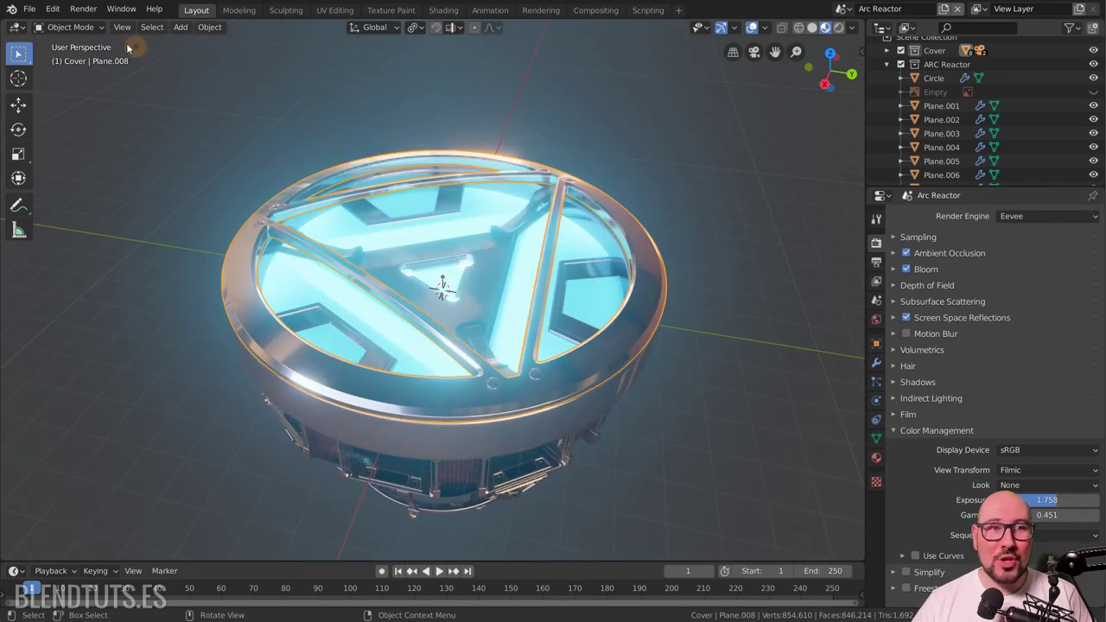
key("/")
scroll("down", 3)
left_click(357, 341)
key("/")
left_click(298, 307)
left_click(426, 278)
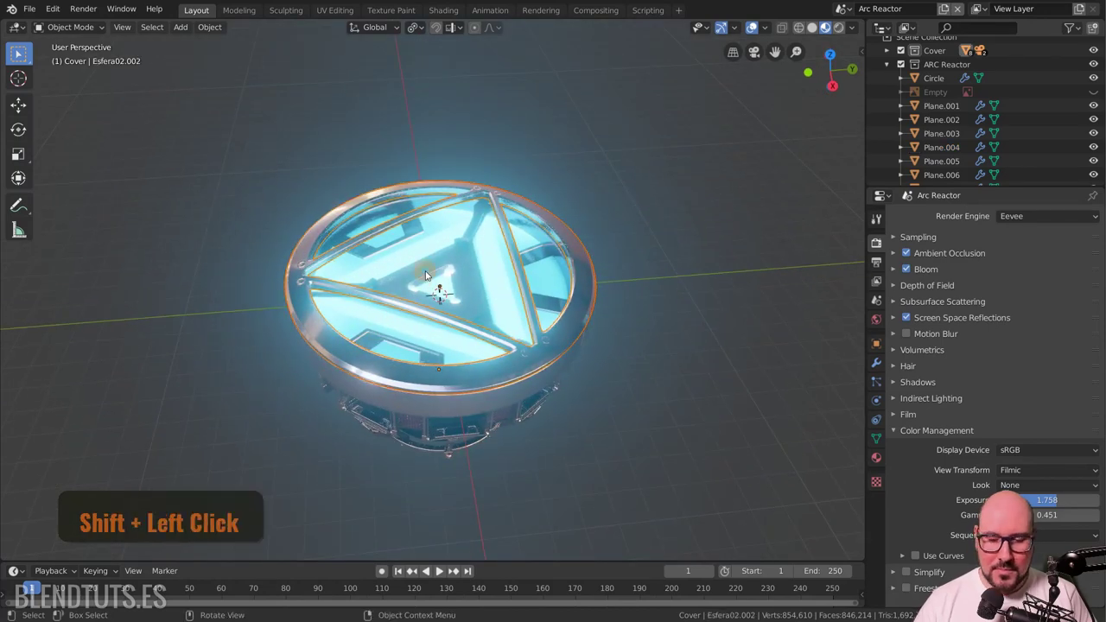
key("KP_Divide")
key("/")
left_click(513, 316)
right_click(513, 218)
key("/")
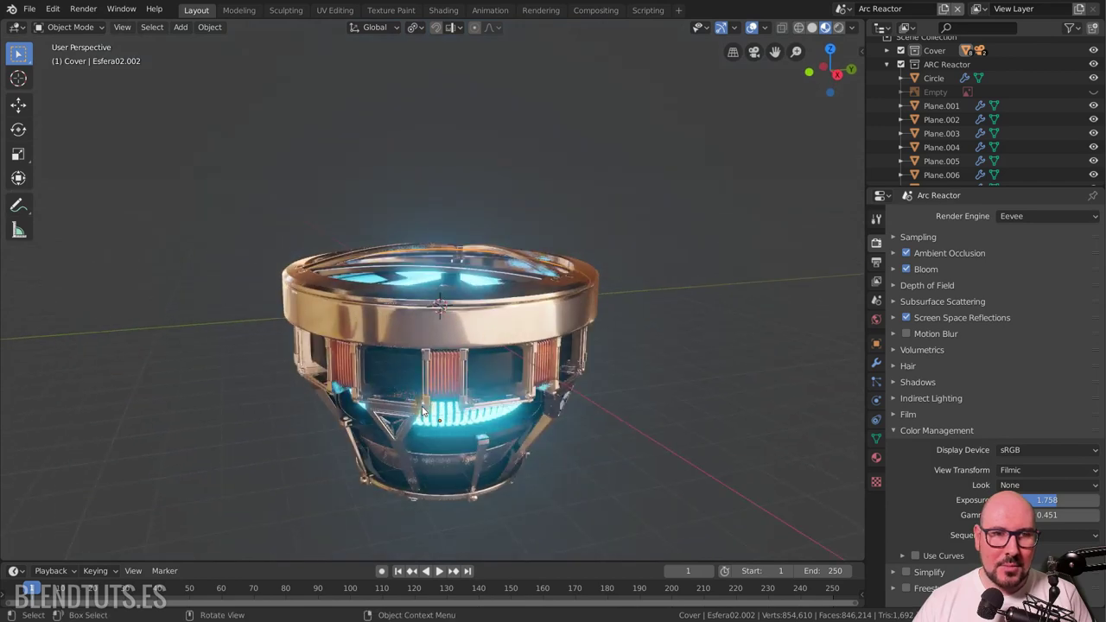
left_click(427, 411)
key("/")
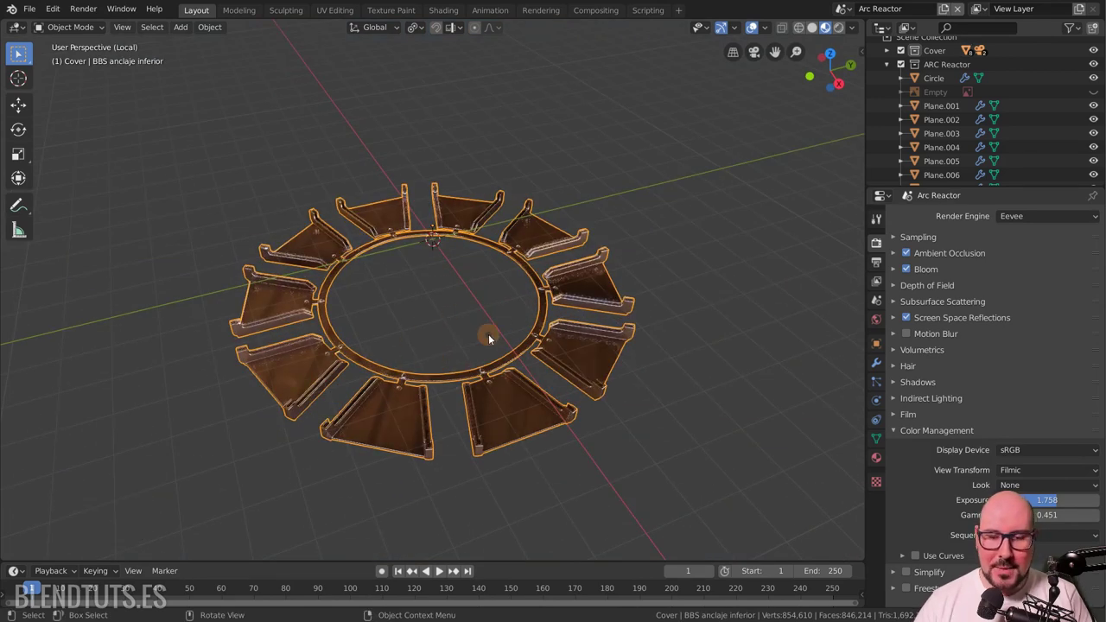
key("/")
scroll("up", 3)
scroll("up", 3)
key("alt+a")
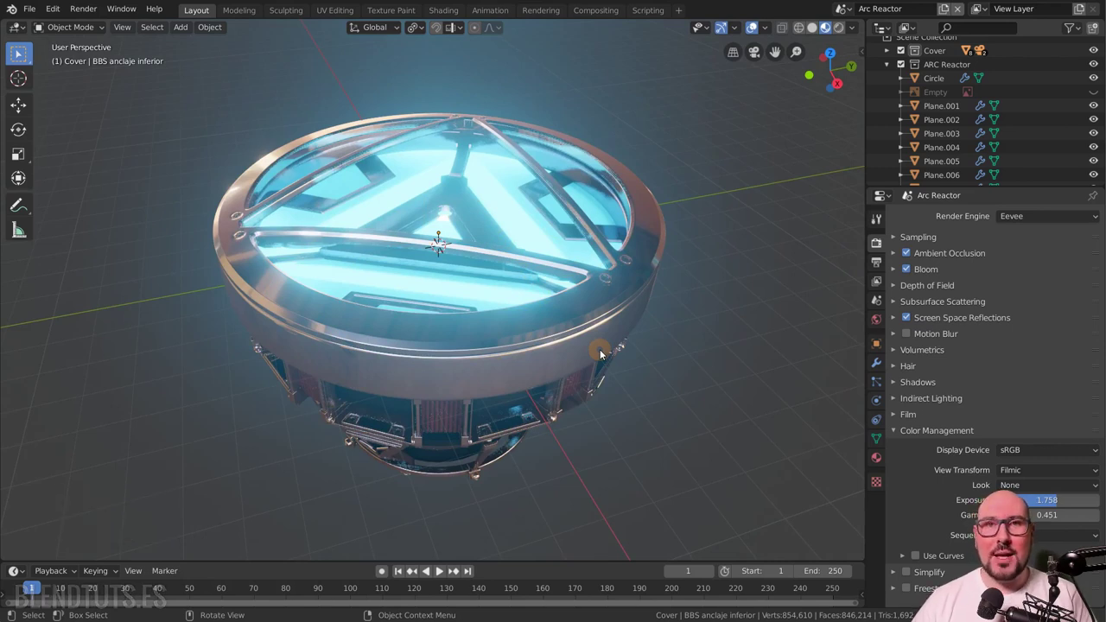